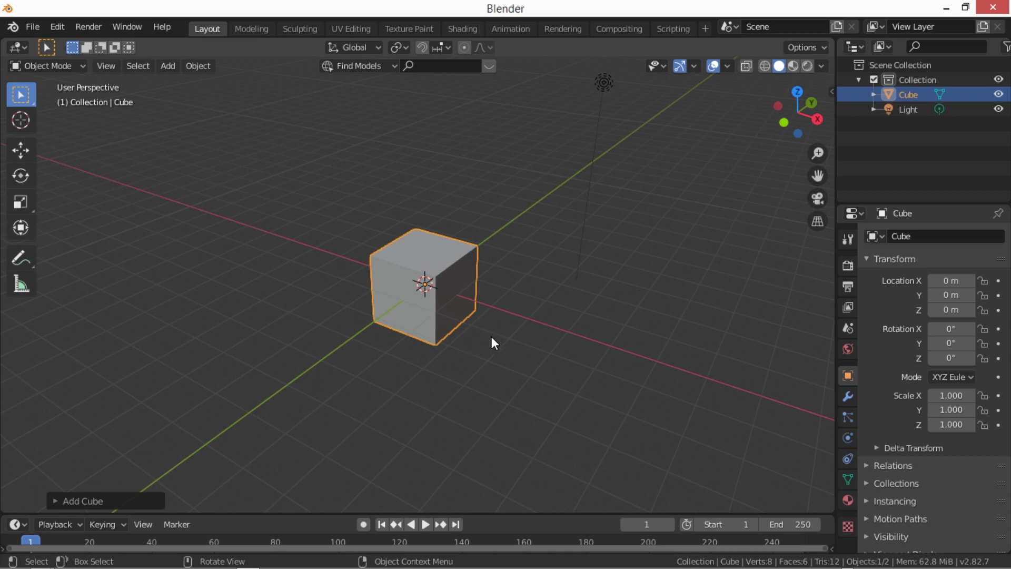
# - Orbit the view around the default cube and light at the origin
pyautogui.middleClick(504, 338)
pyautogui.middleClick(498, 355)
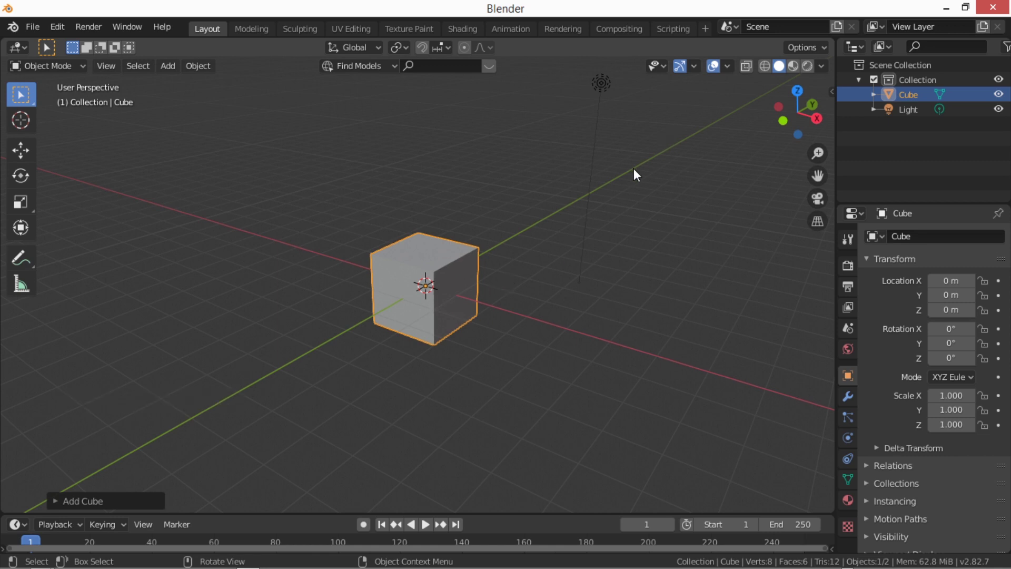
pyautogui.click(855, 270)
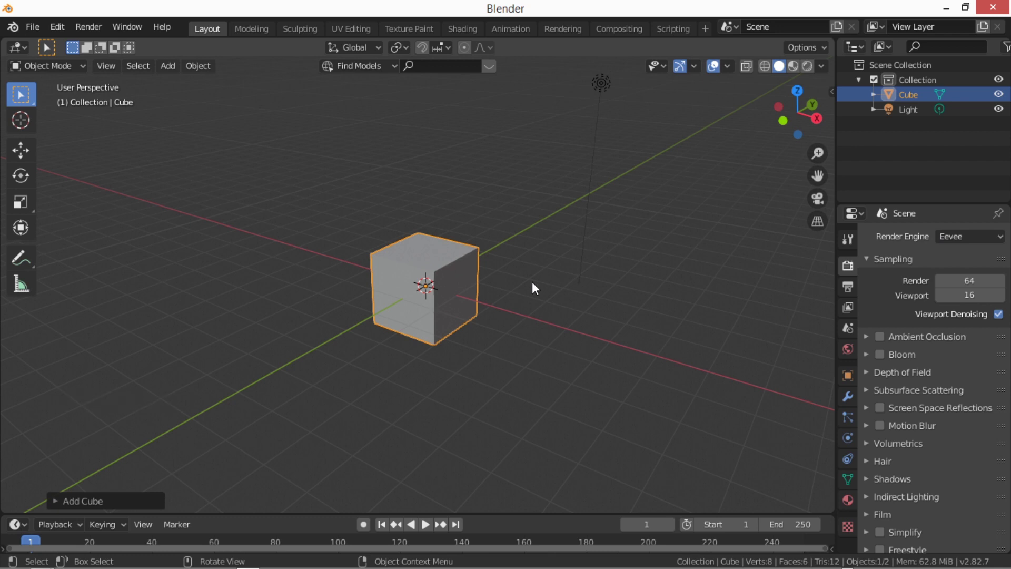
pyautogui.click(955, 240)
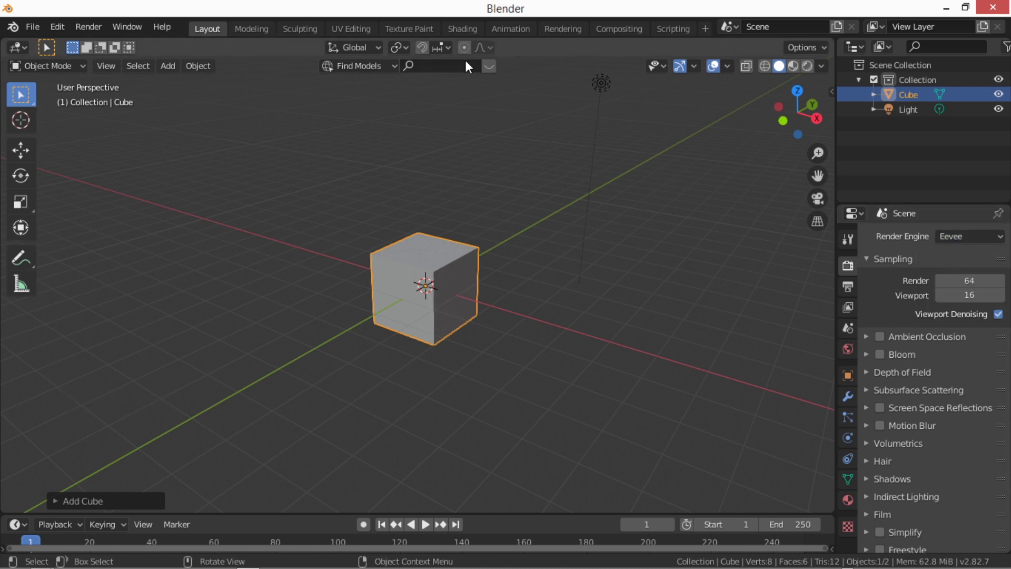
# - Delete the default cube, add a Plane at the origin and scale it into a large ground surface
pyautogui.press('x')
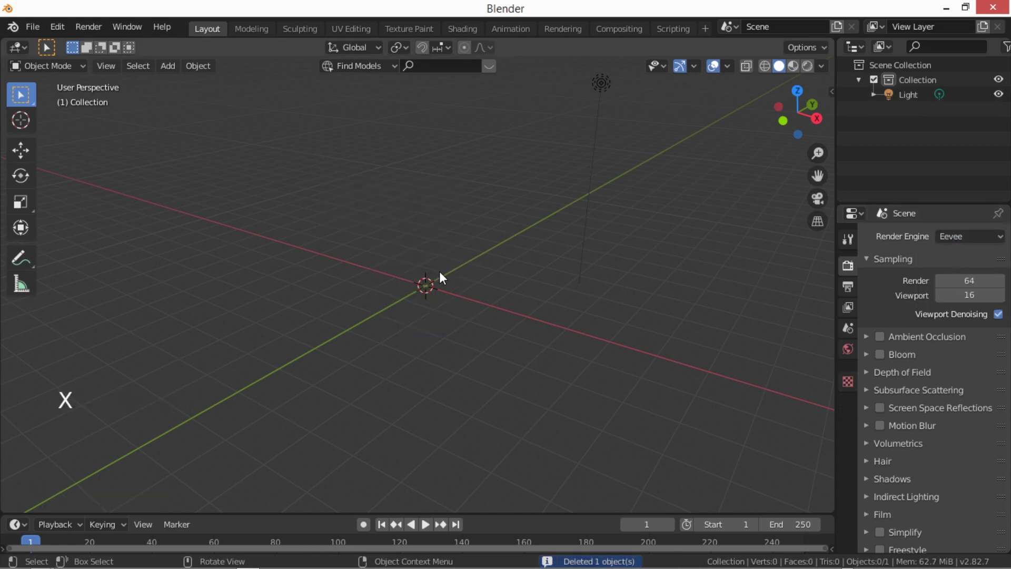
pyautogui.press('shift+a')
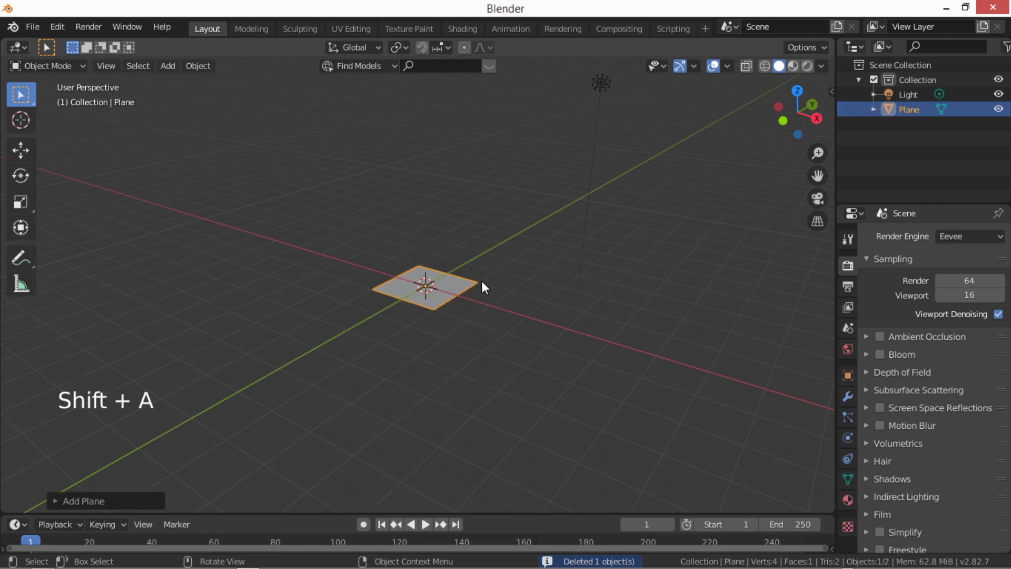
pyautogui.press('s')
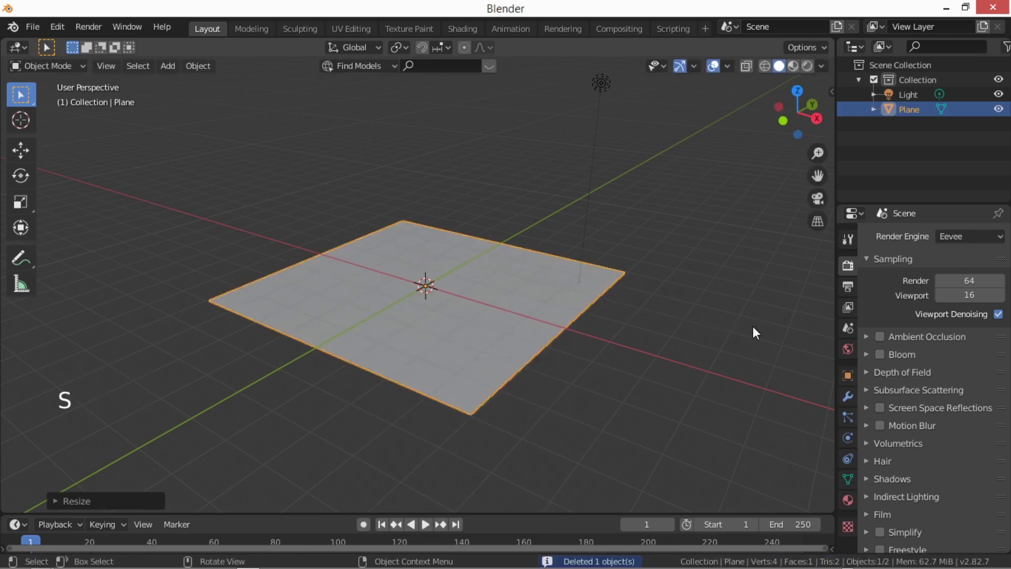
pyautogui.middleClick(609, 317)
pyautogui.middleClick(609, 350)
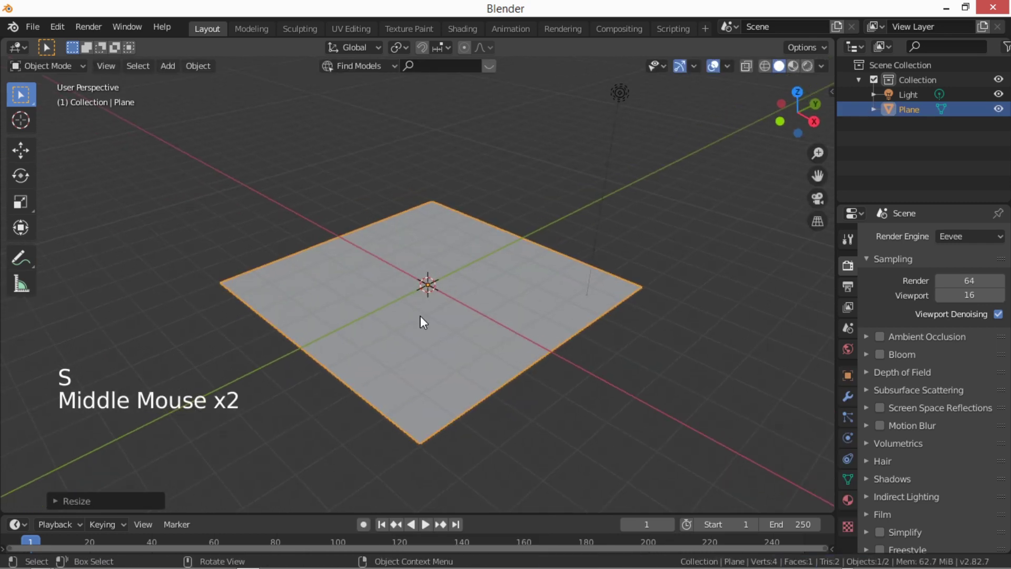